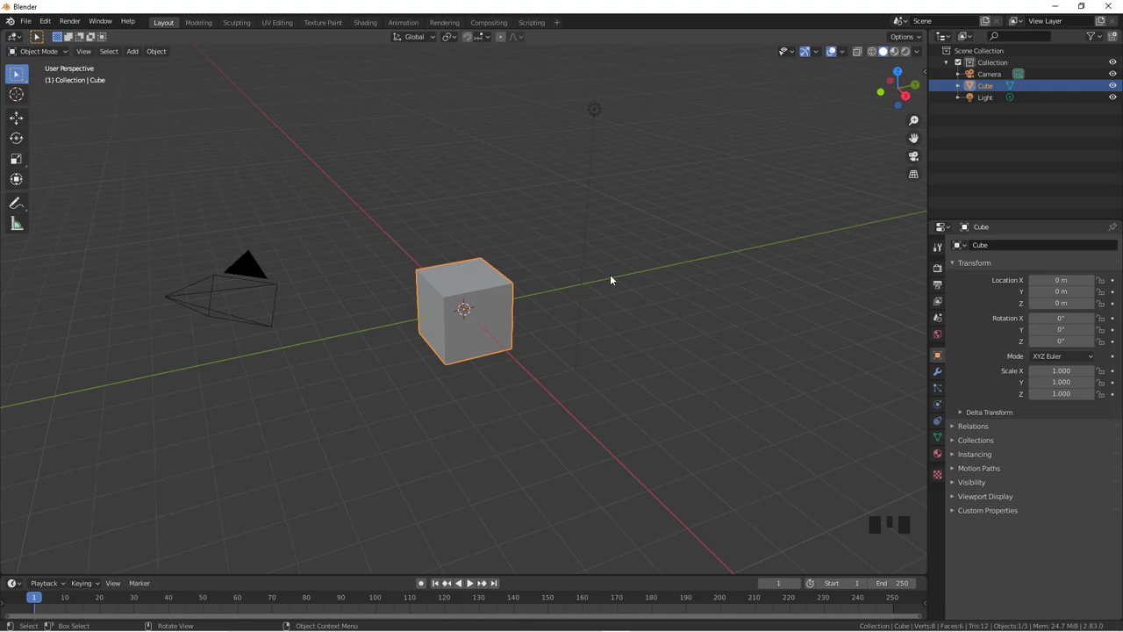
Delete the default cube from the scene after inspecting it
scroll(up, 3)
scroll(down, 3)
drag(513, 324, 476, 328)
key(x)
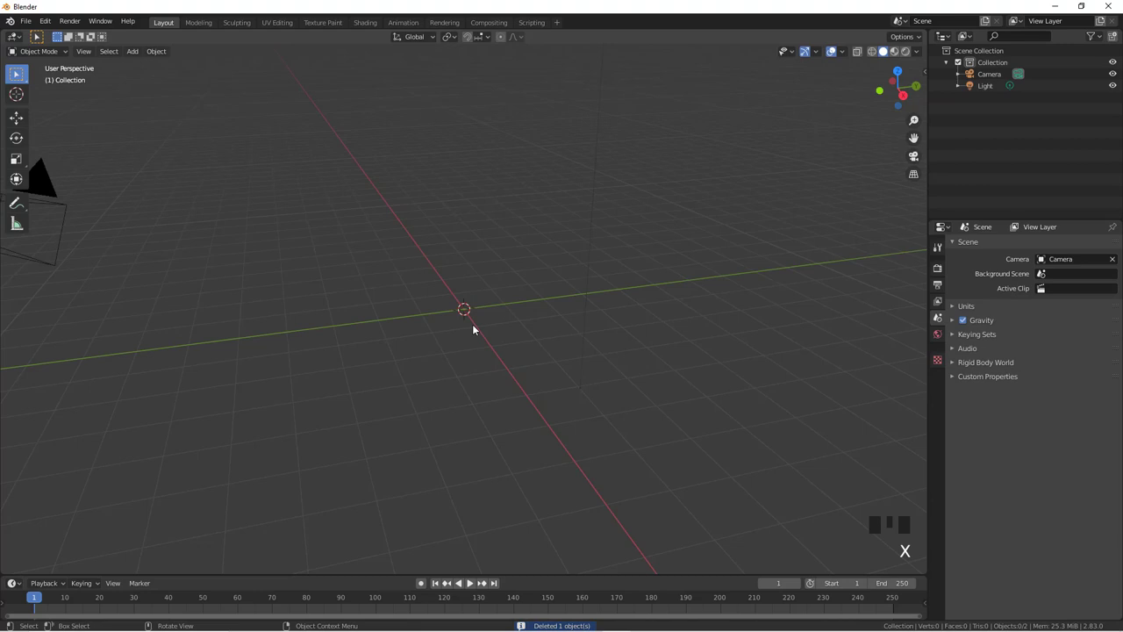
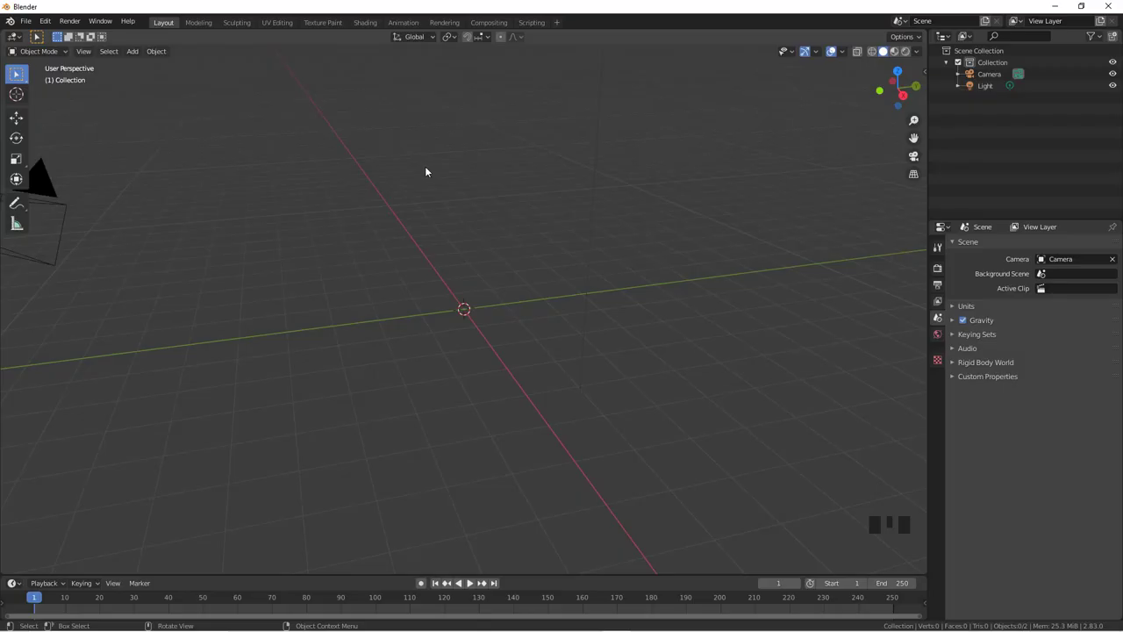
Choose the Wavefront OBJ import format and browse the file list for the monster head file
drag(30, 24, 175, 278)
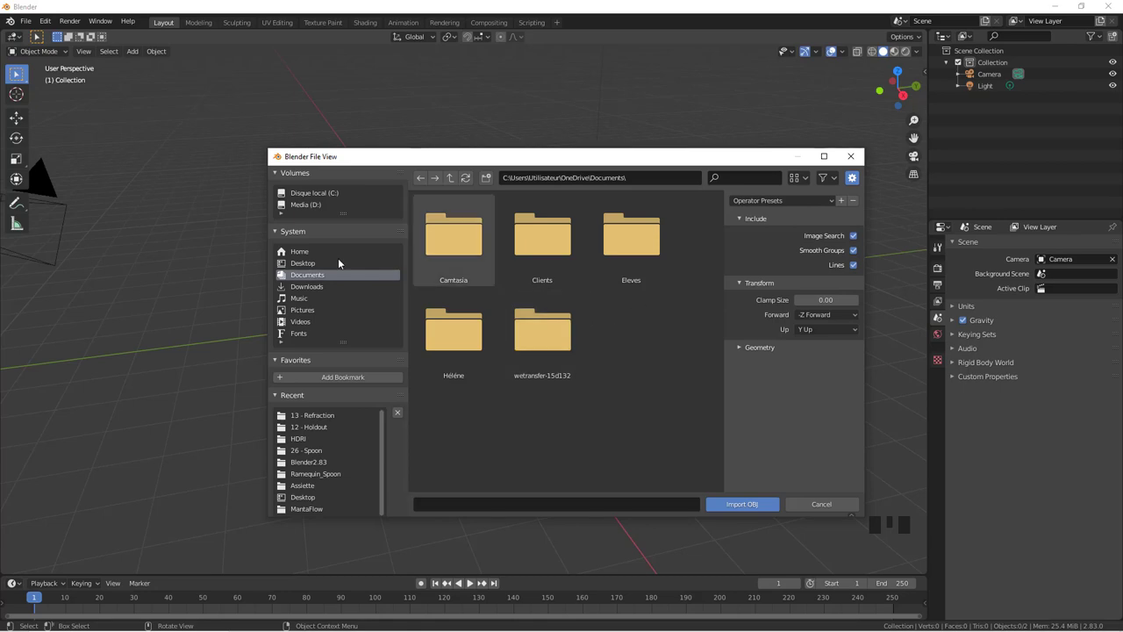
drag(319, 230, 682, 253)
scroll(down, 3)
drag(655, 297, 631, 295)
Locate and import the MonstreZbrushCoreMini sculpted head into the scene
scroll(up, 3)
drag(661, 240, 667, 251)
scroll(down, 3)
scroll(down, 3)
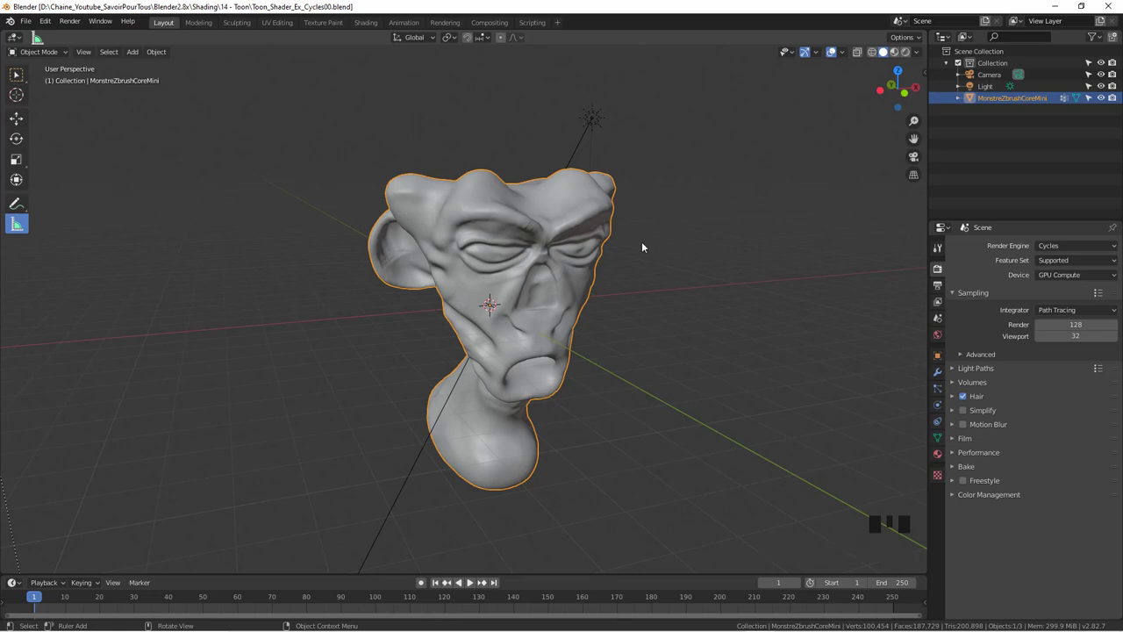
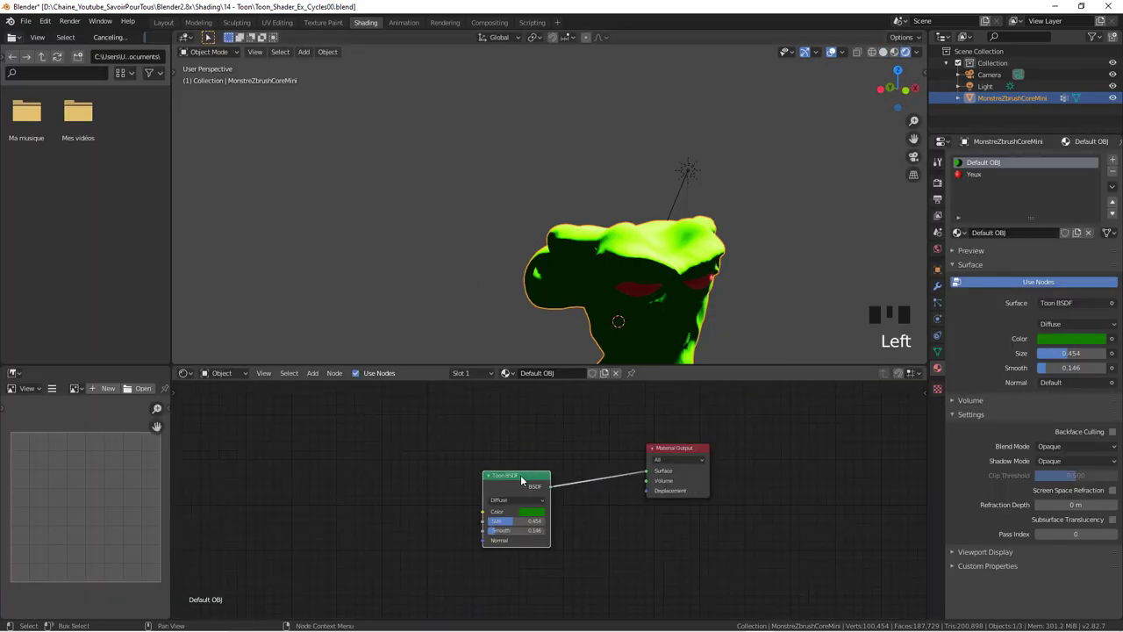
Delete the Toon BSDF node, browse the add-node list, then undo so the green material returns
key(x)
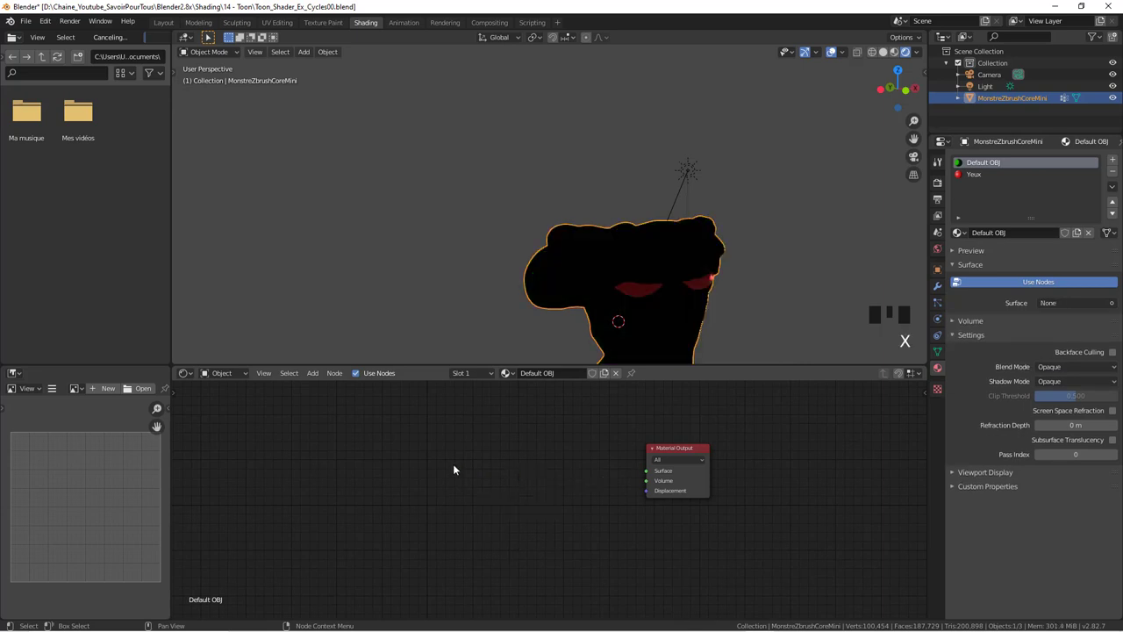
key(shift+a)
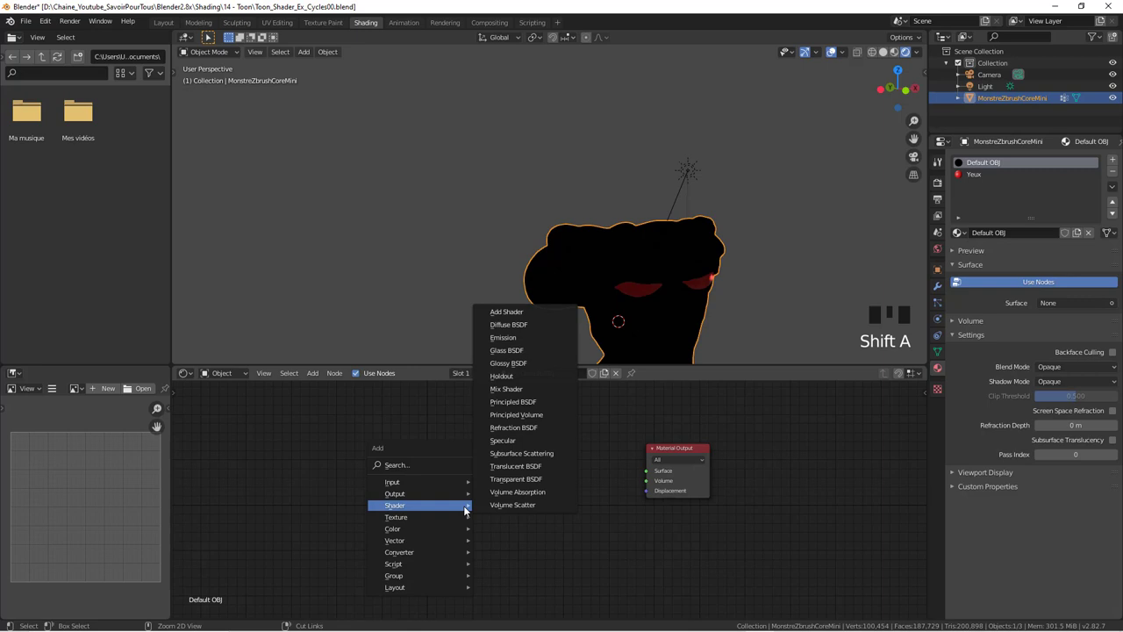
key(ctrl+z)
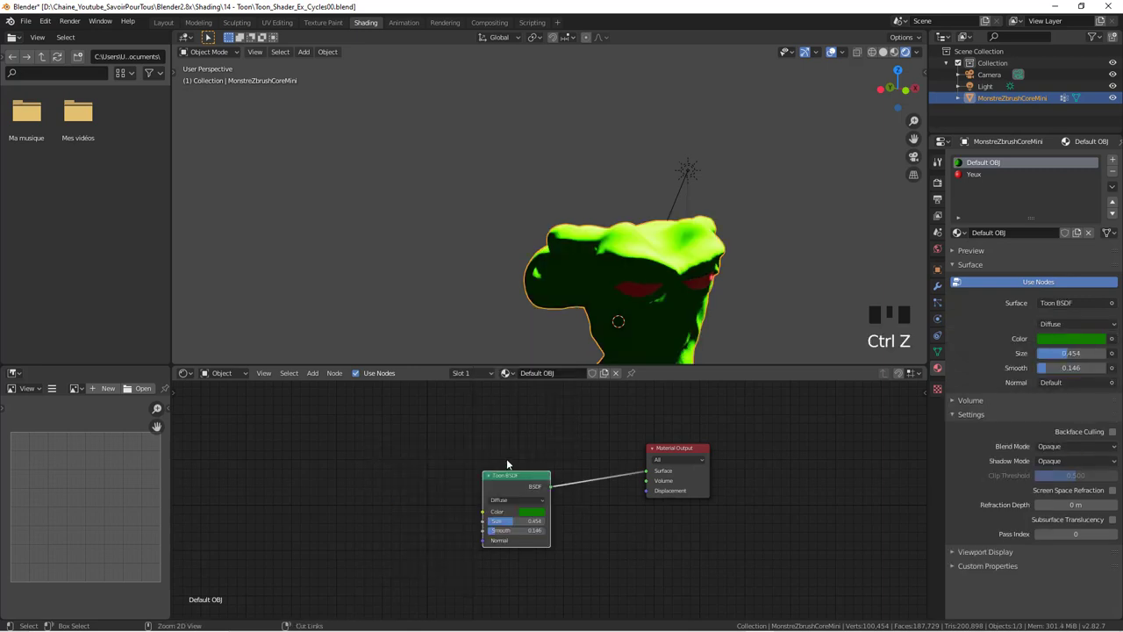
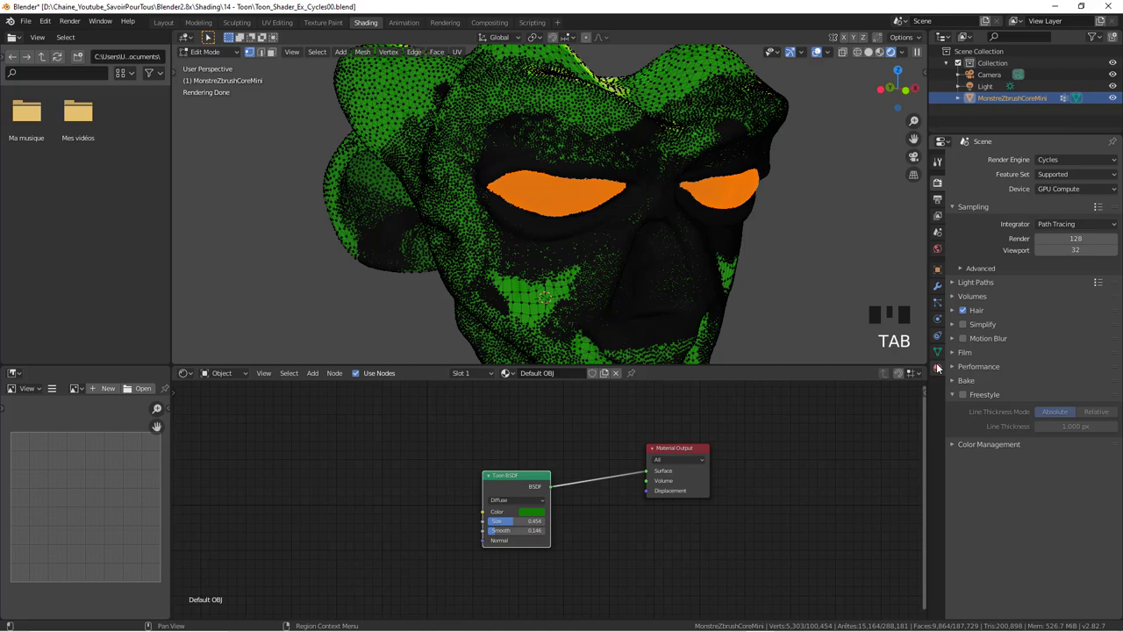
Pan the node editor to show the Yeux material's red Principled BSDF nodes
drag(939, 374, 974, 179)
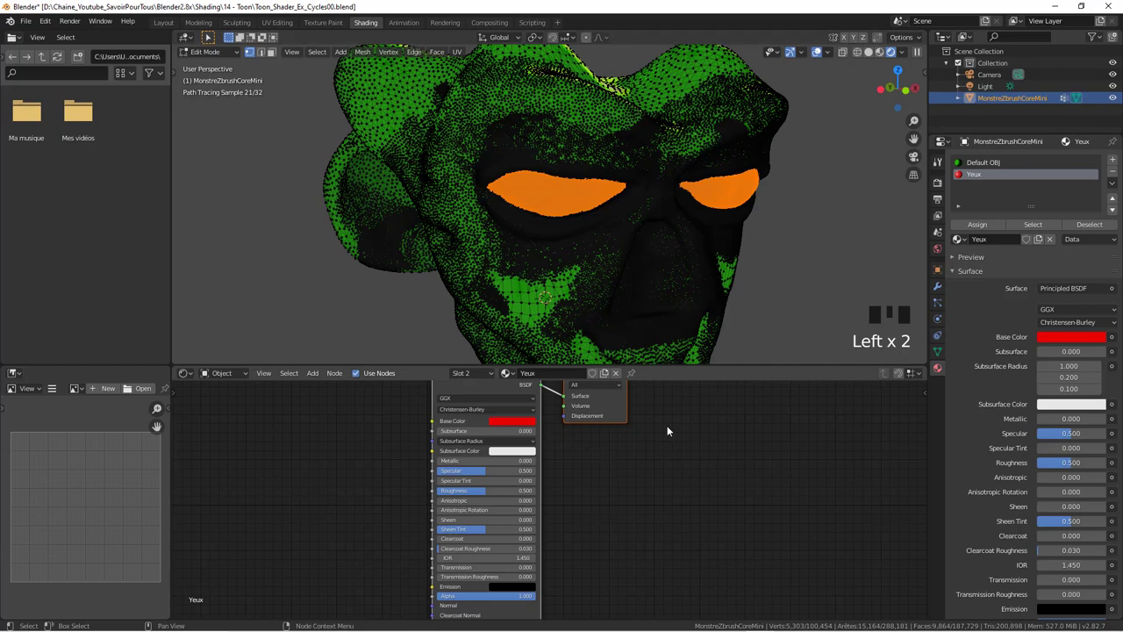